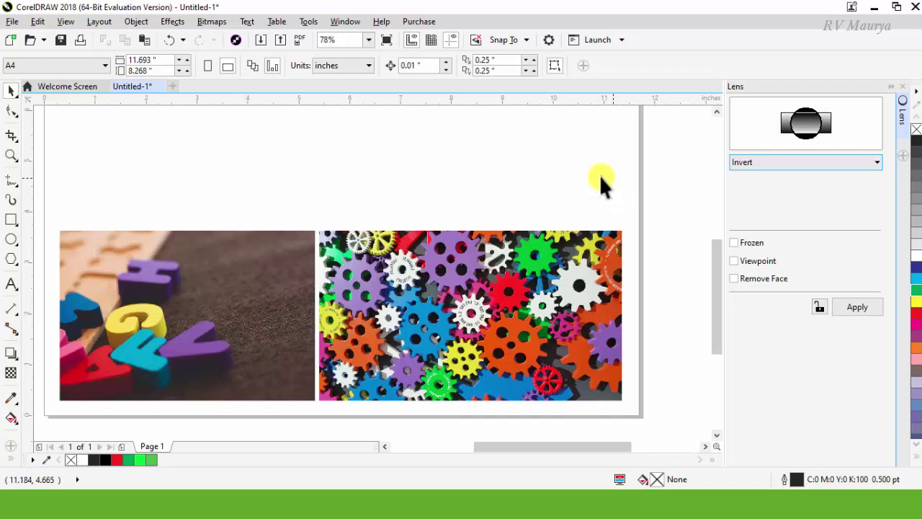
Draw a circle over the gears photo and give it an Invert lens, then shrink and position it.
left_click(823, 173)
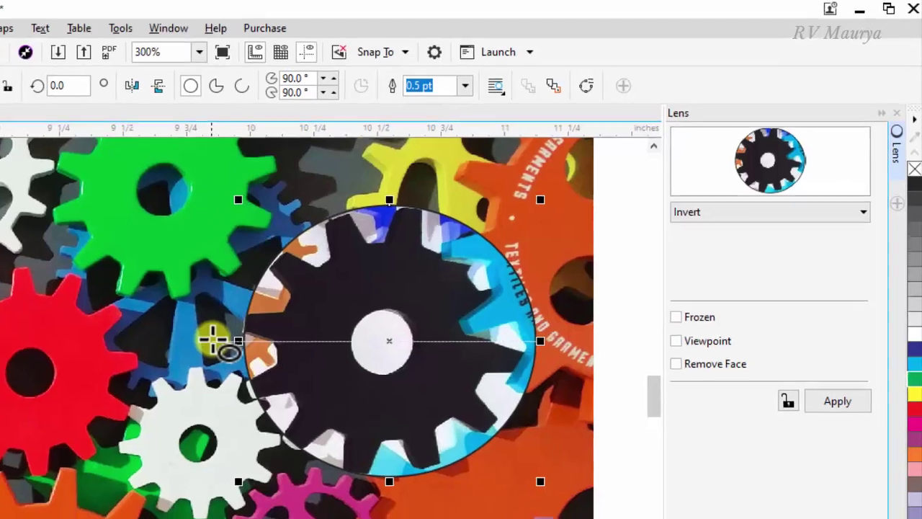
left_click(17, 95)
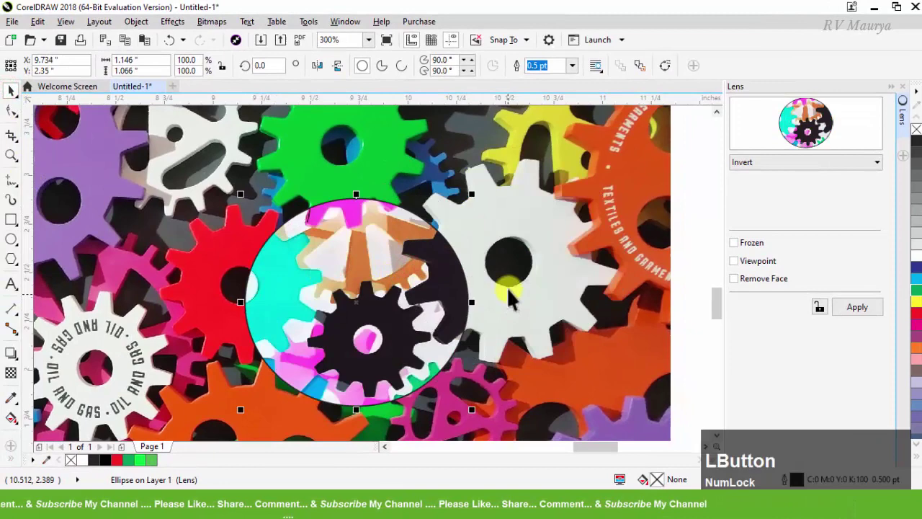
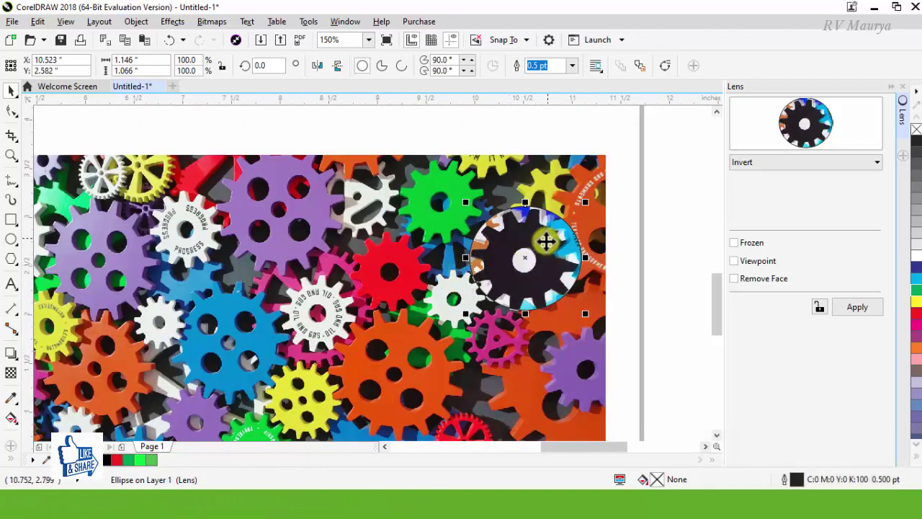
scroll("up", 3)
left_click(592, 242)
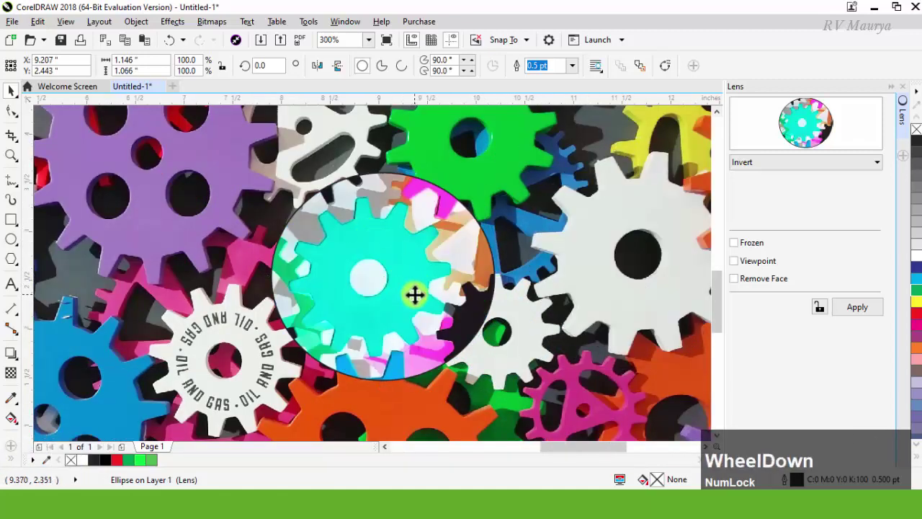
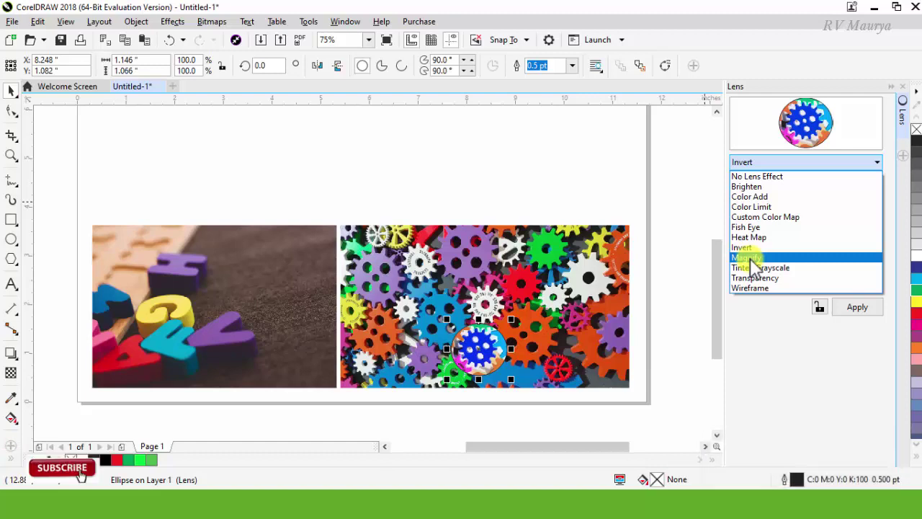
Switch the circle's lens to Magnify at 2.0 and enlarge it over the photo's left edge.
left_click(758, 265)
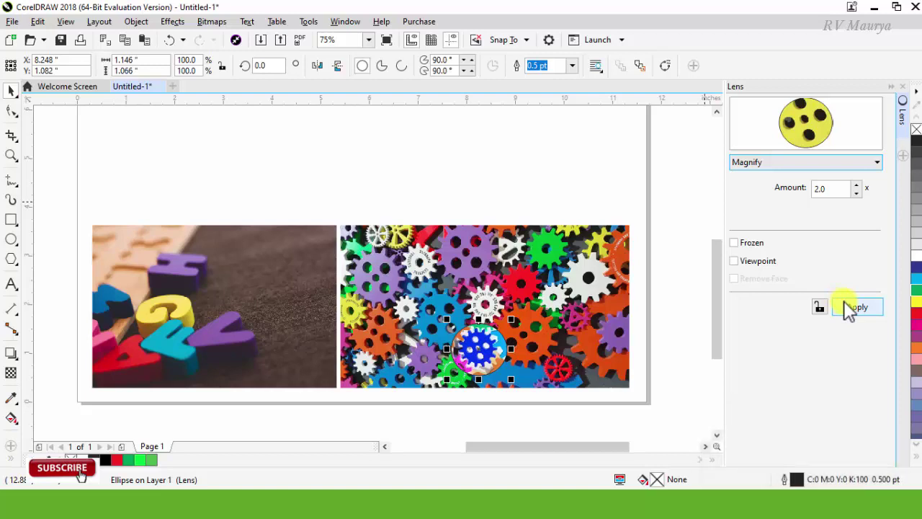
left_click(866, 316)
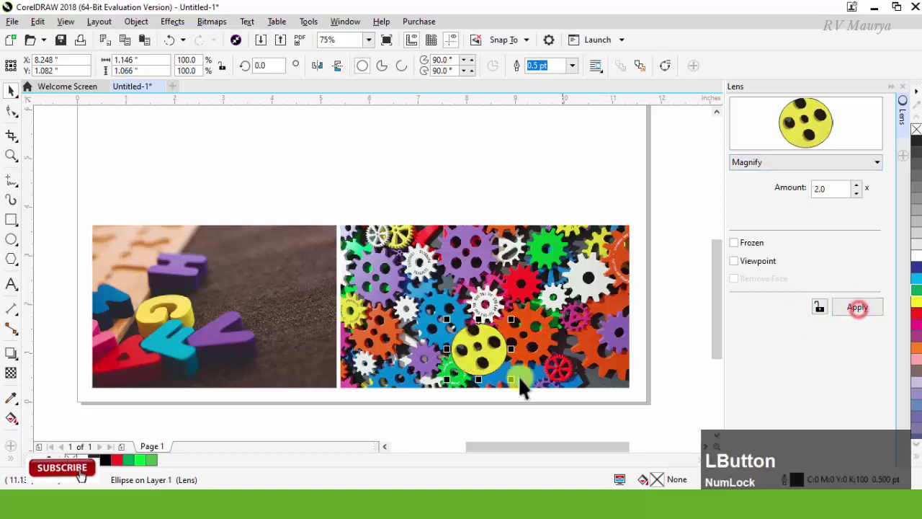
scroll("up", 3)
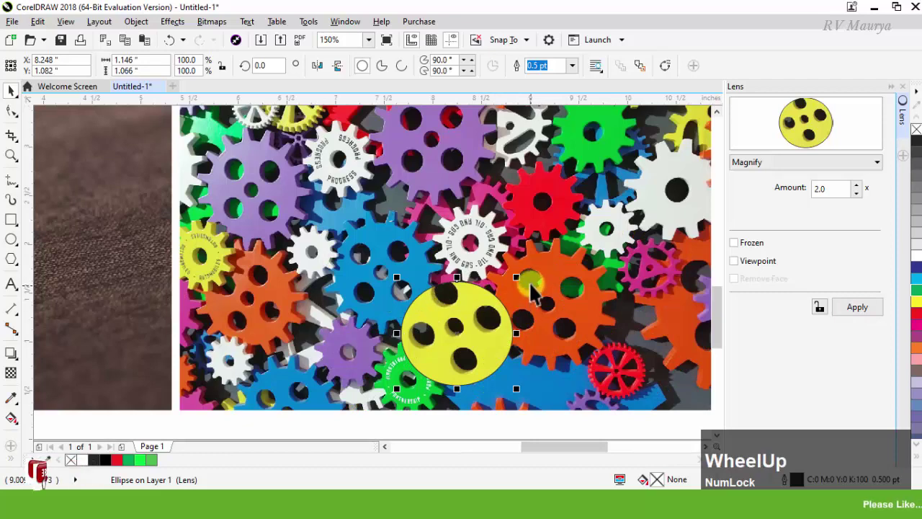
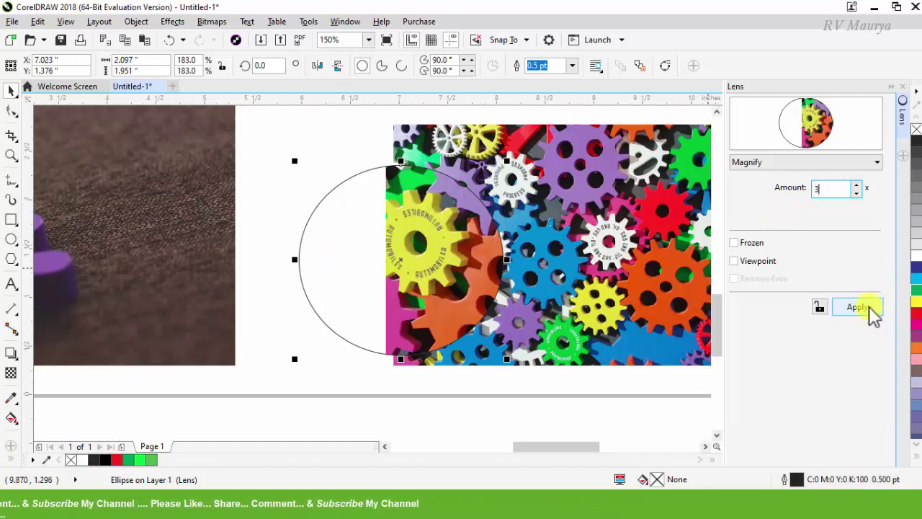
Raise the Magnify amount to 3, then to 5, enlarging the PROGRESS gear under the circle.
left_click(876, 313)
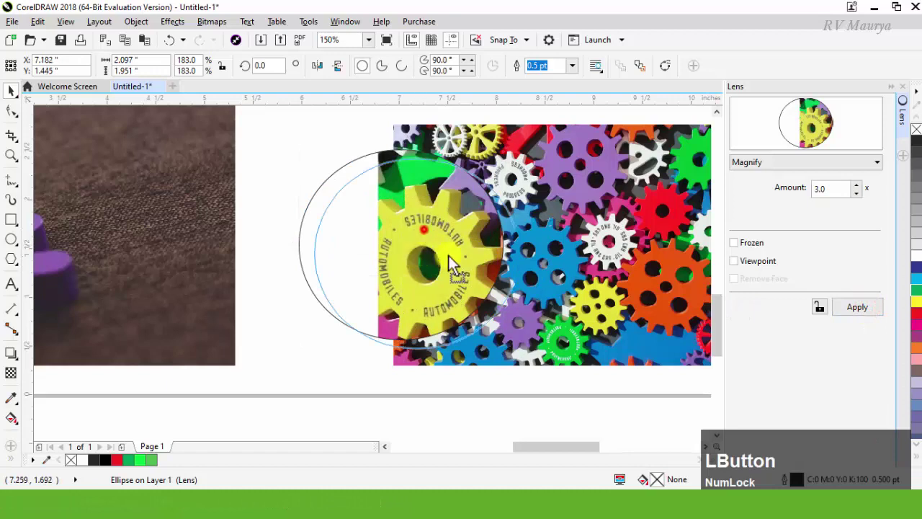
scroll("down", 3)
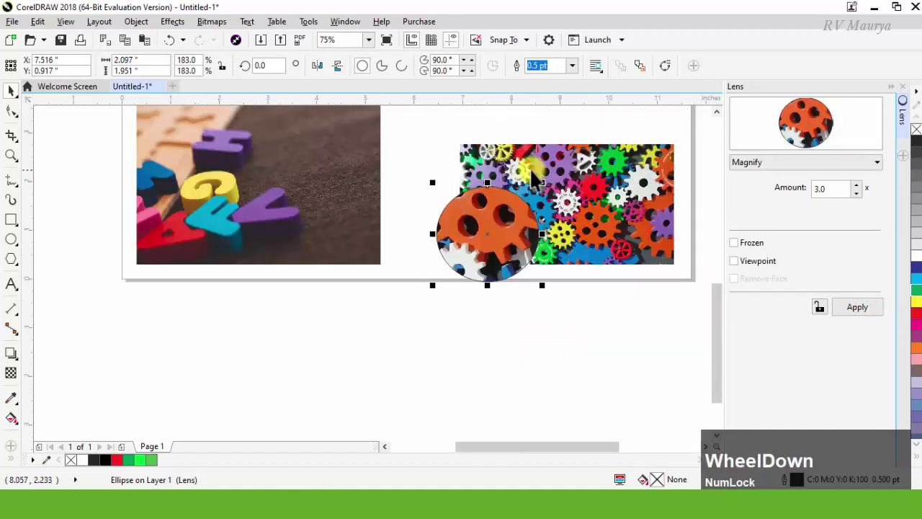
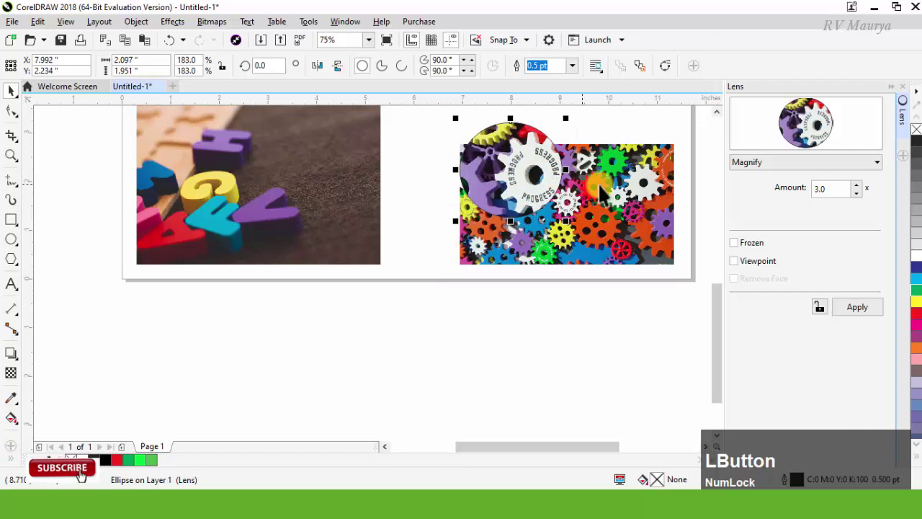
key("KP_3")
key("KP_Enter")
left_click(839, 201)
key("KP_5")
key("KP_Enter")
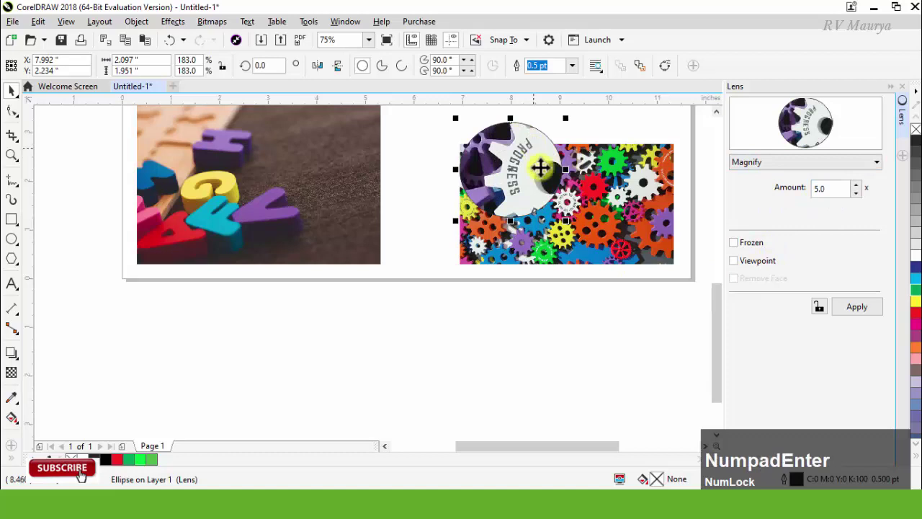
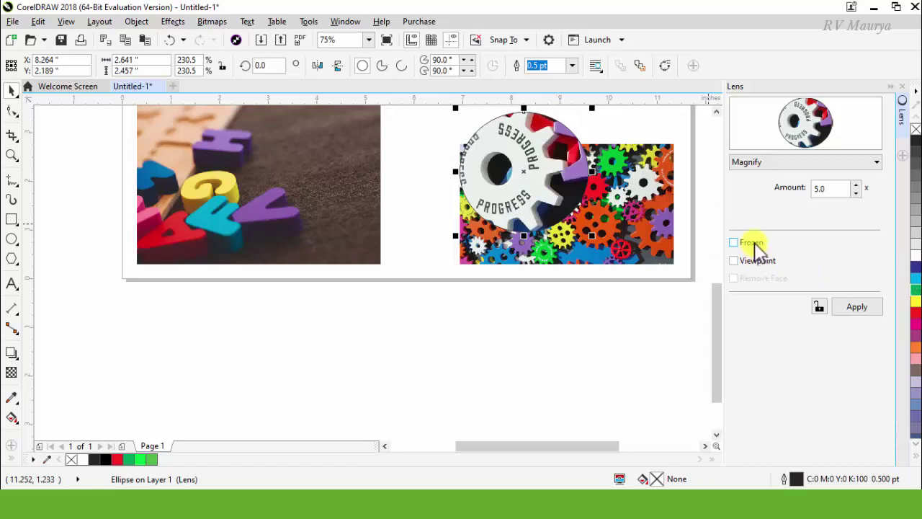
Freeze the magnified PROGRESS gear into the circle and drag it onto the letters photo.
left_click(763, 251)
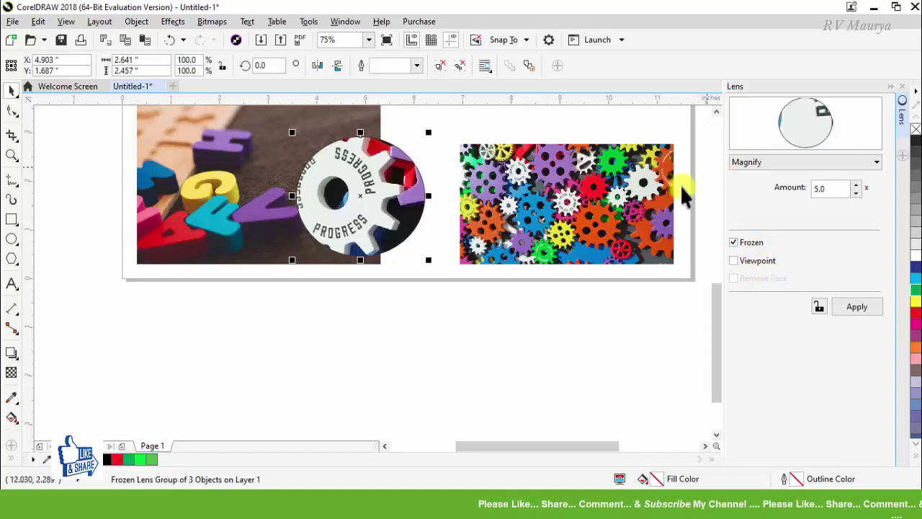
left_click(764, 165)
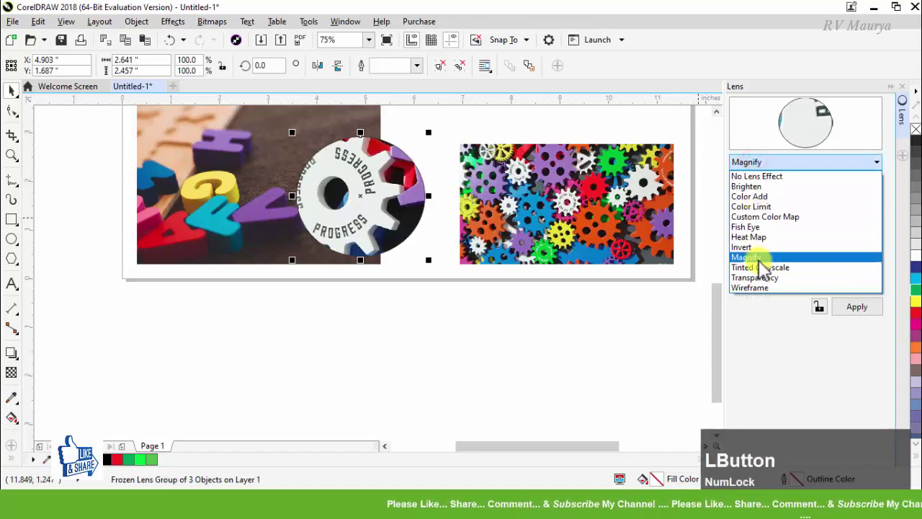
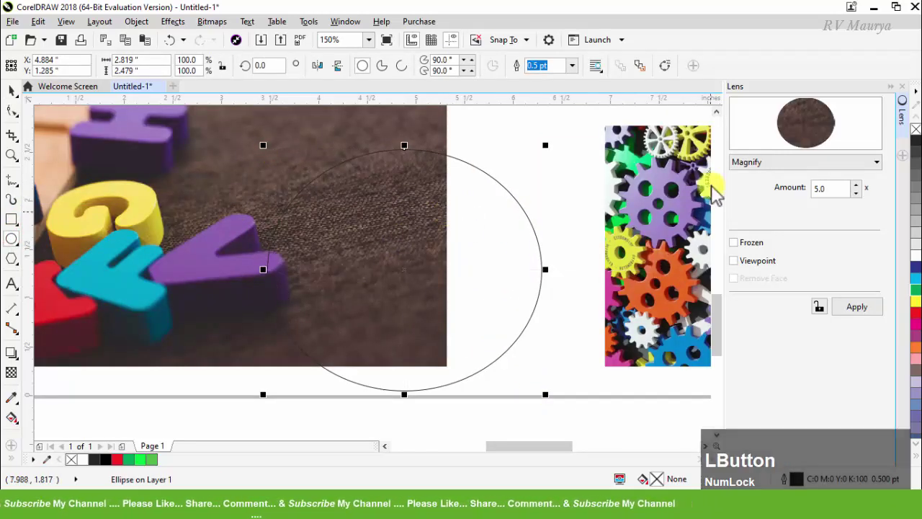
Give the new circle a Tinted Grayscale lens and choose red as the tint colour.
left_click(19, 91)
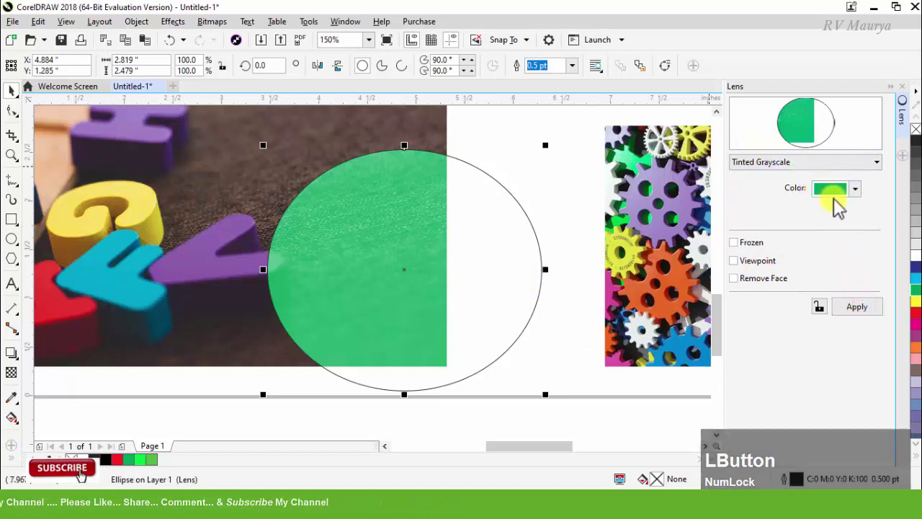
left_click(828, 192)
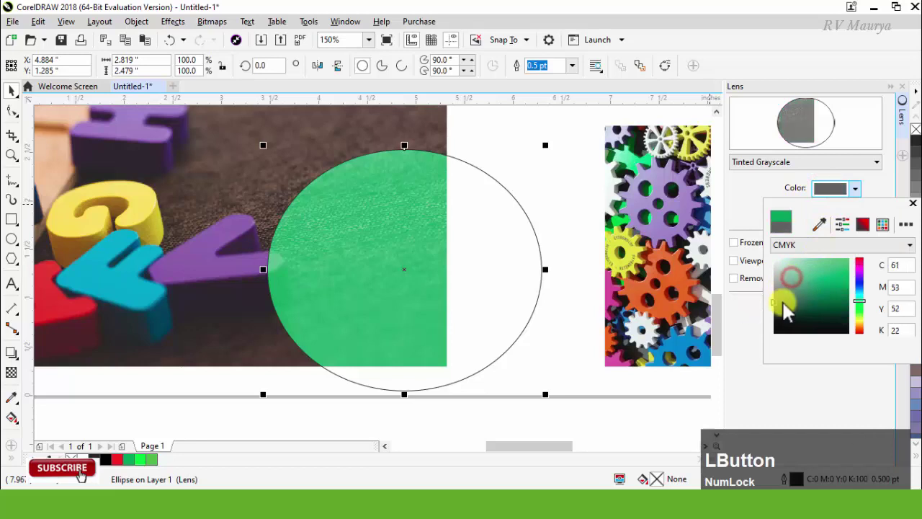
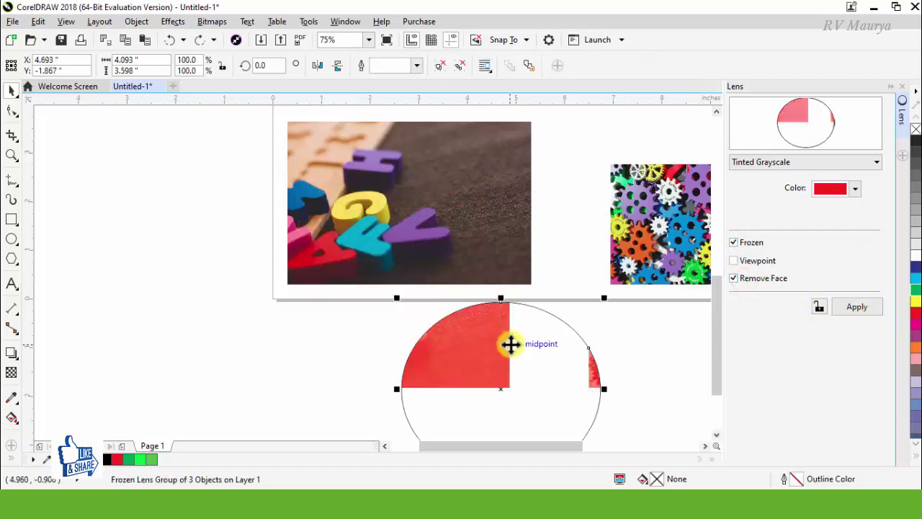
Try freezing the red-tinted circle with Remove Face, then return to the live Tinted Grayscale lens.
left_click(871, 316)
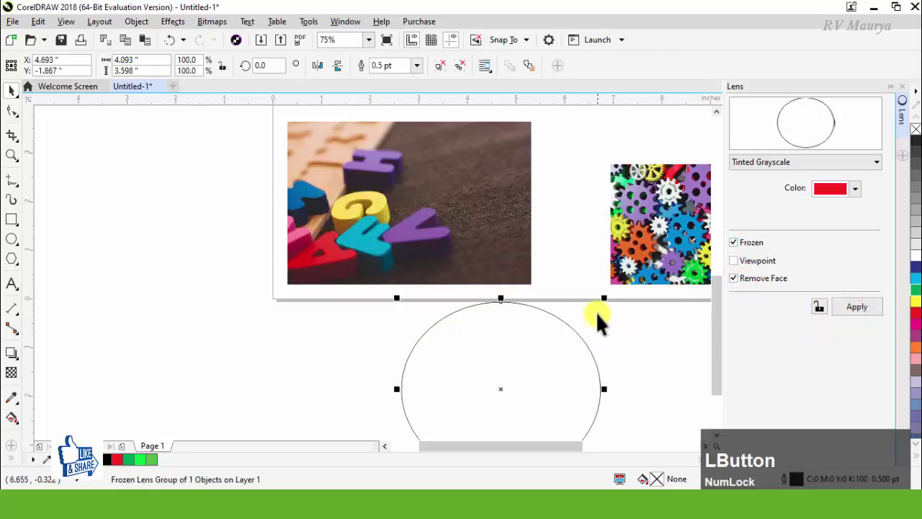
scroll("down", 3)
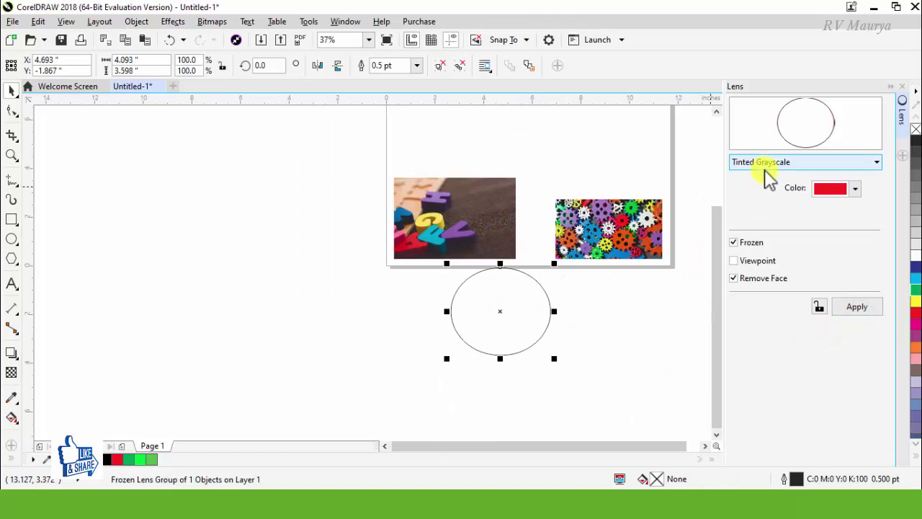
left_click(600, 238)
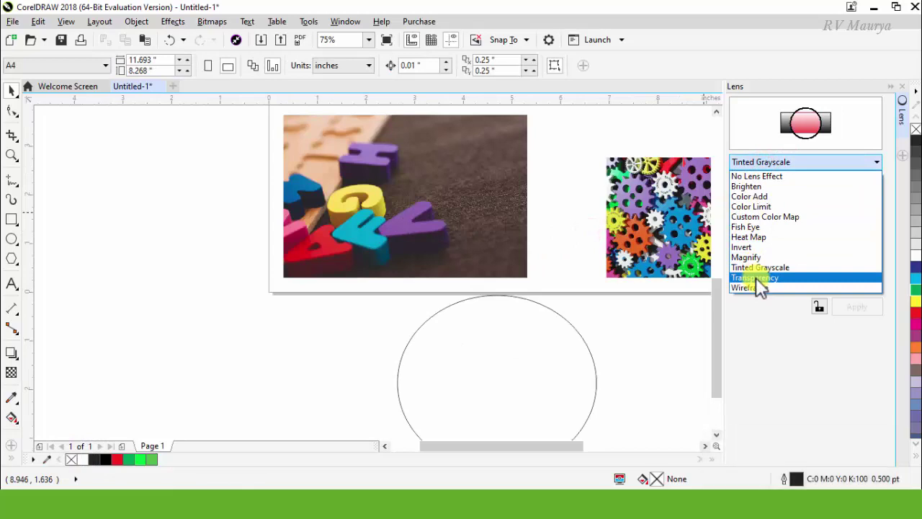
left_click(549, 231)
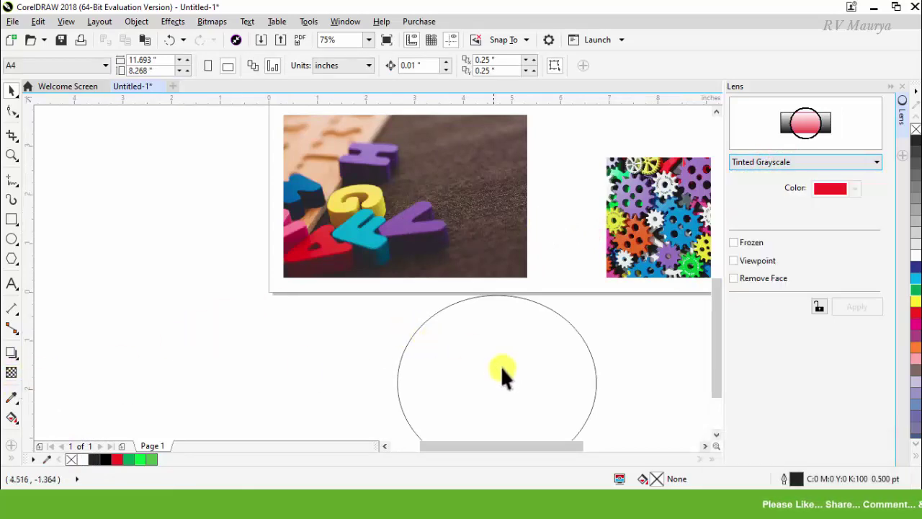
Move the red circle to the photo's lower-left and add an ellipse with a 50% Transparency lens.
left_click(519, 380)
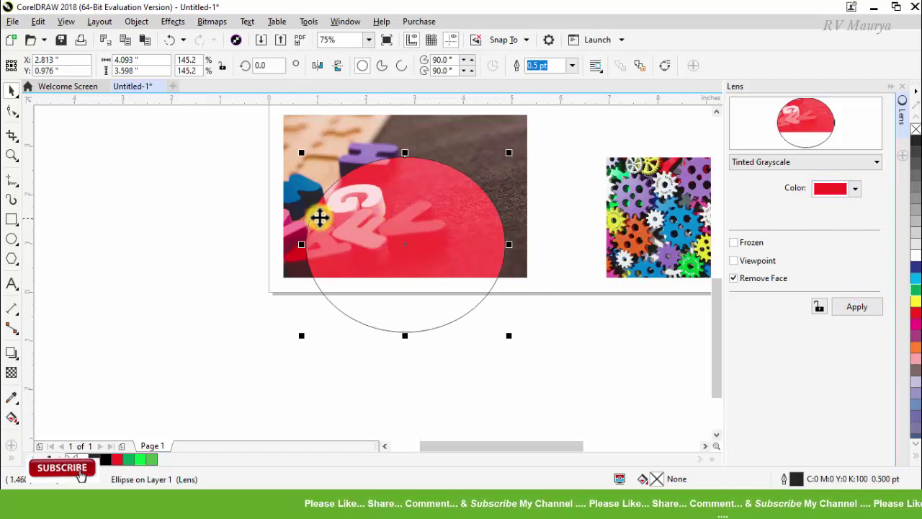
left_click(428, 196)
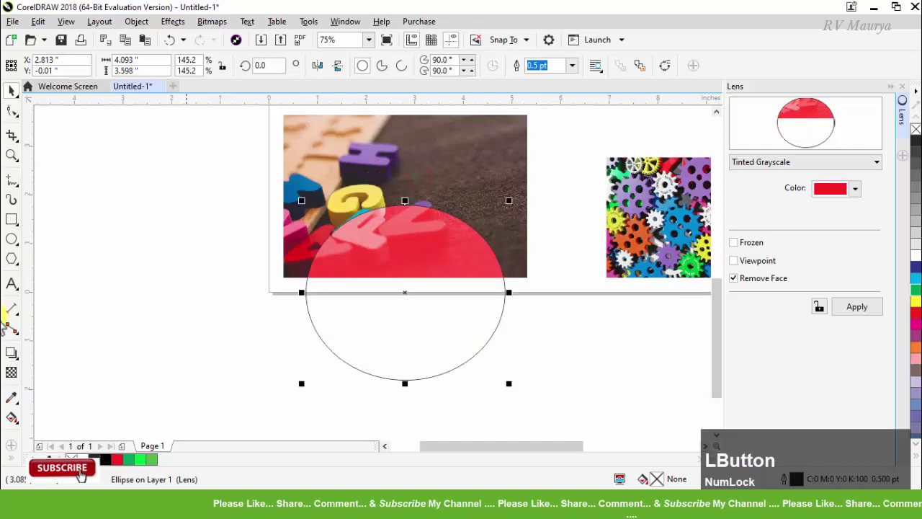
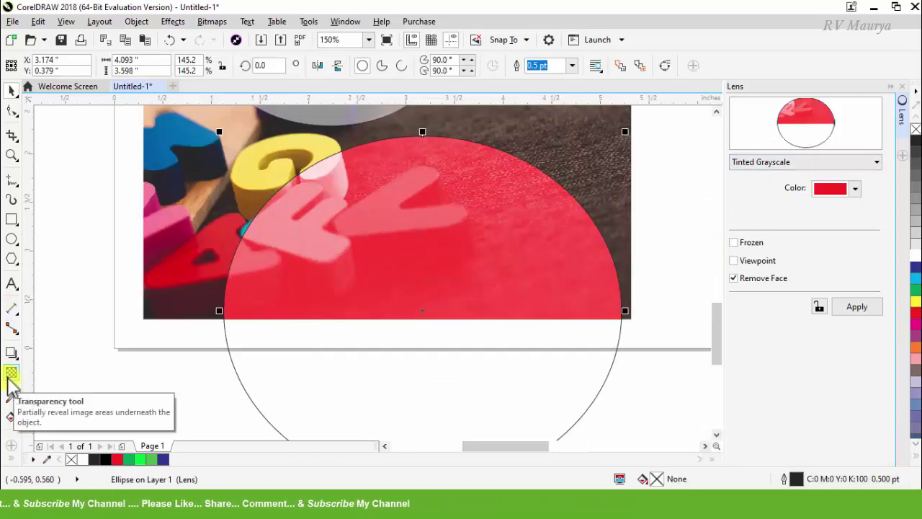
left_click(414, 247)
Place the word GRAPHIC across the gears photo's right edge with a Wireframe lens, Outline and Fill on.
key("Caps_Lock")
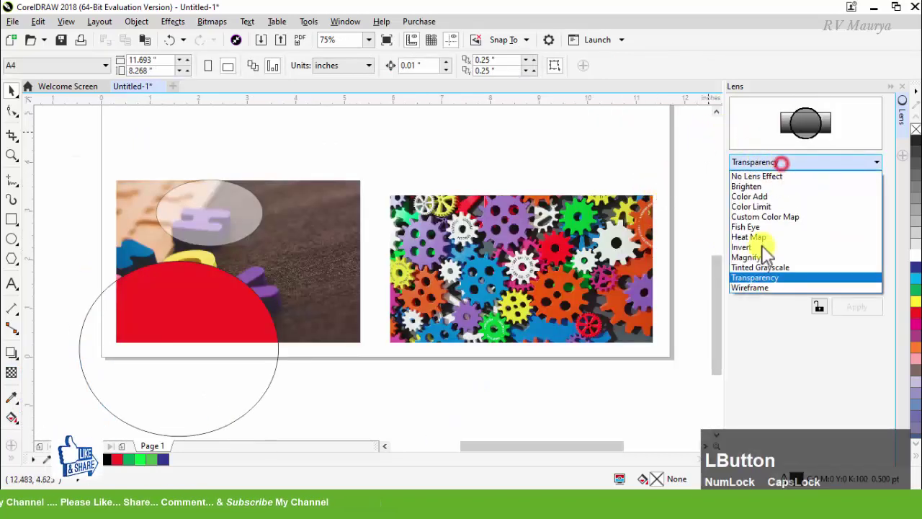
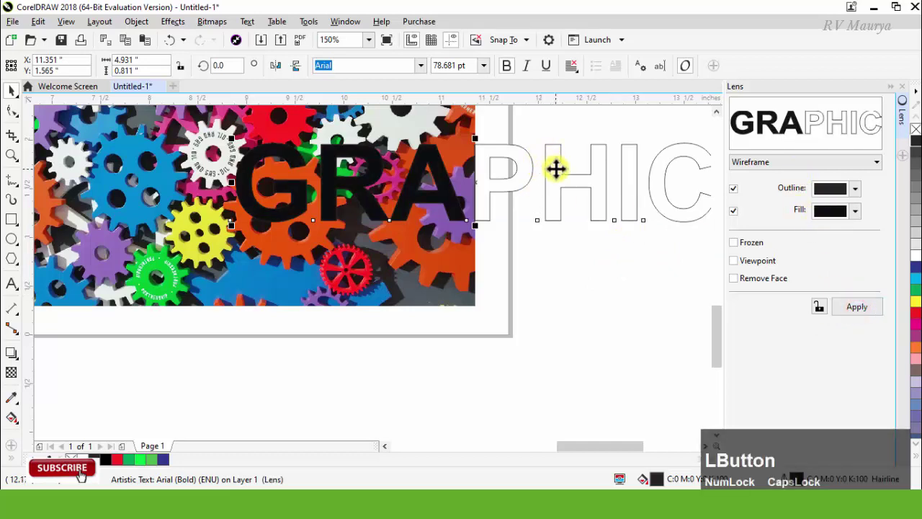
scroll("up", 3)
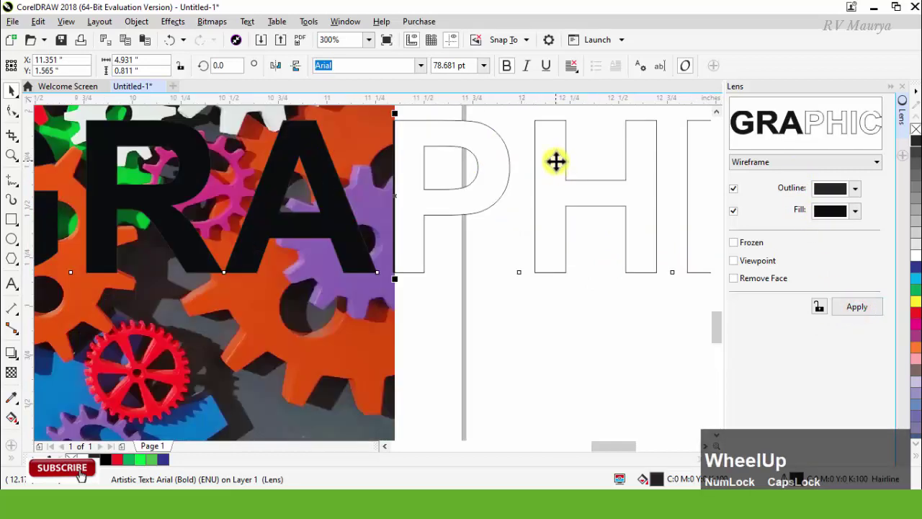
scroll("down", 3)
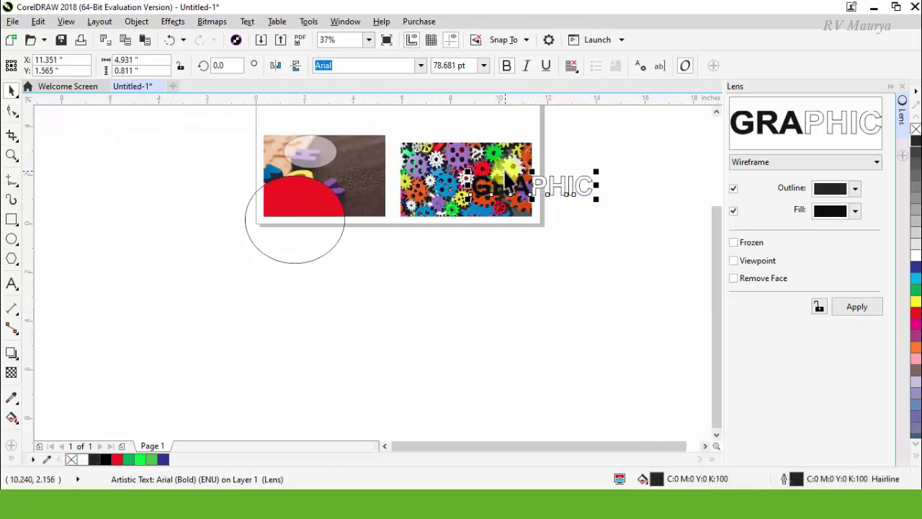